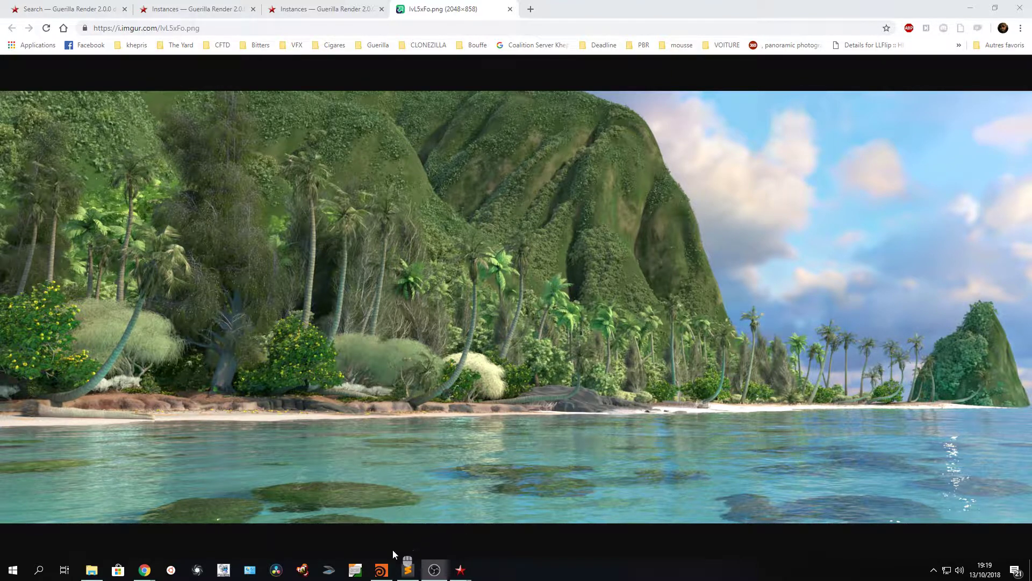
- Switch from Chrome to the Sublime Text object ID list via the taskbar
{"action": "left_click", "coordinate": [410, 572]}
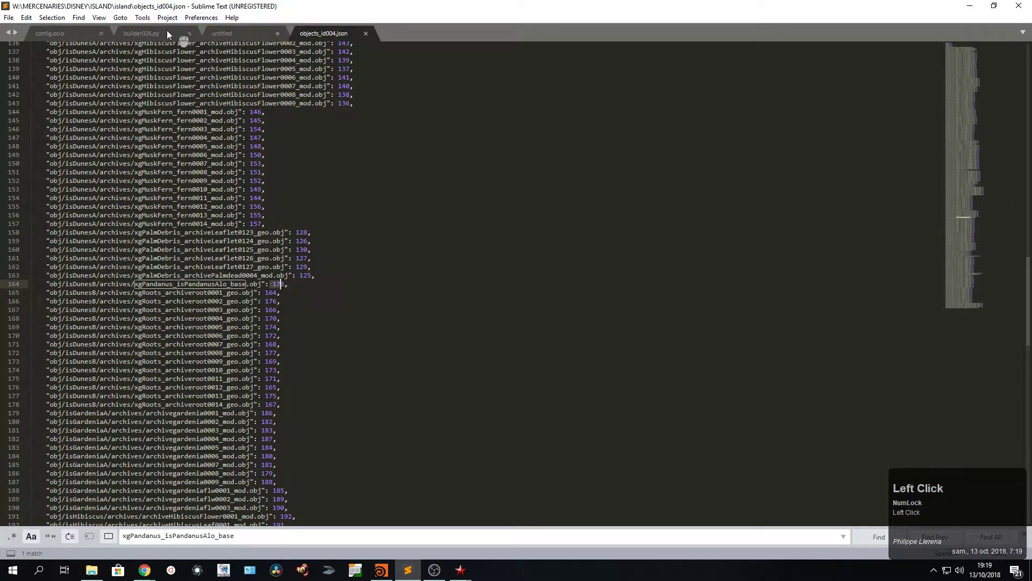
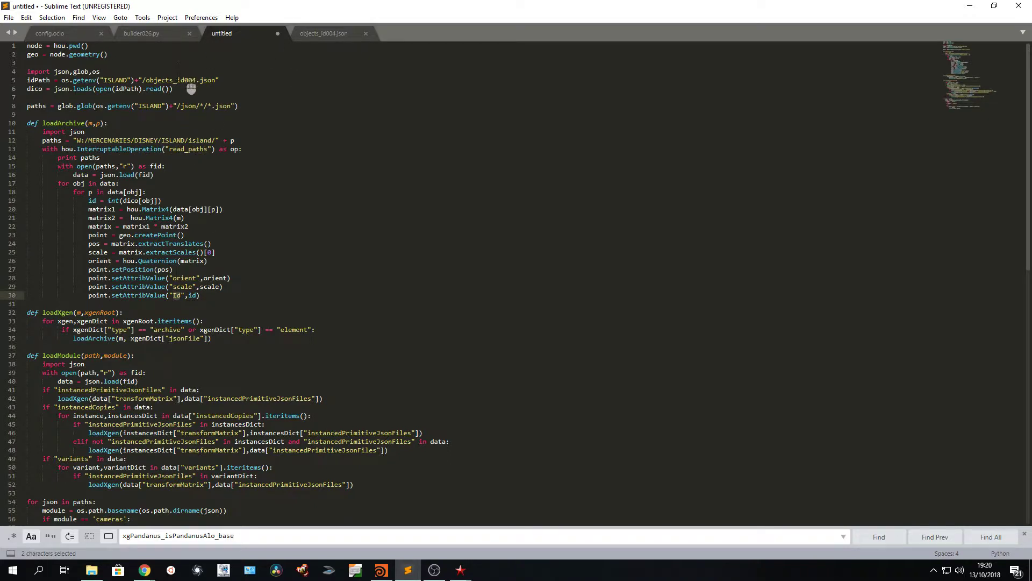
- Flip between objects_id004.json and the point-creation script to check the id attribute
{"action": "left_click", "coordinate": [325, 39]}
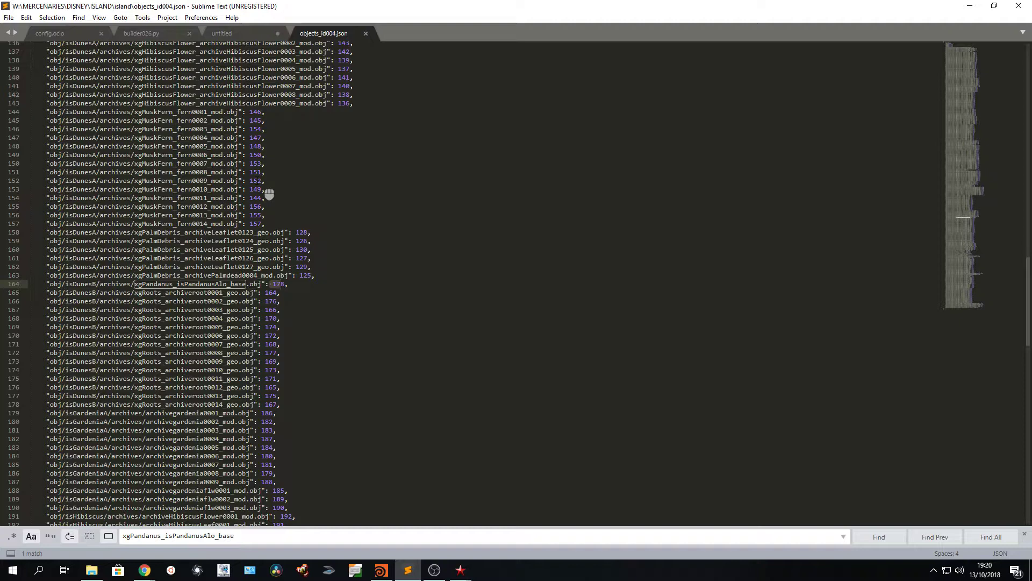
{"action": "left_click", "coordinate": [253, 36]}
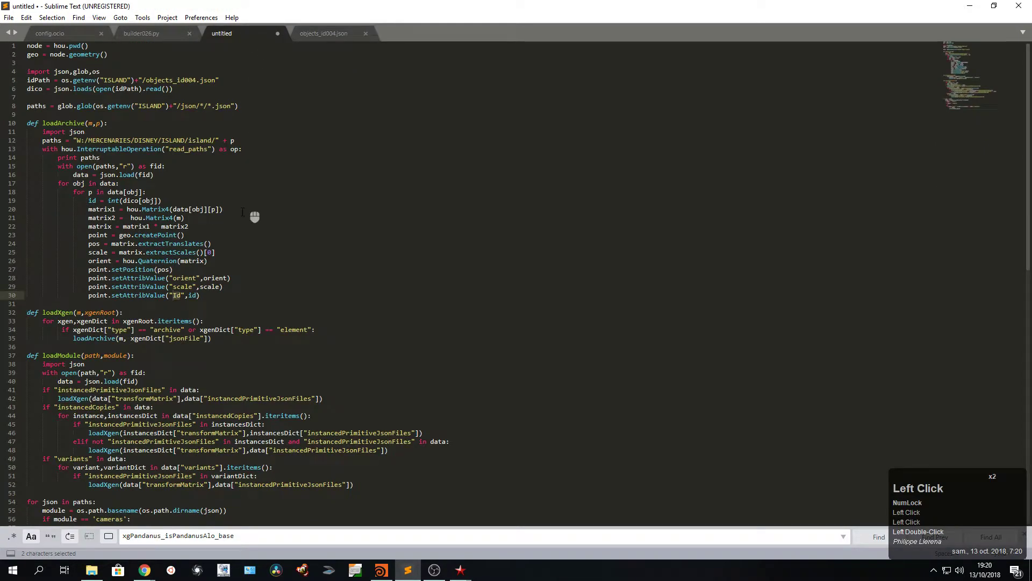
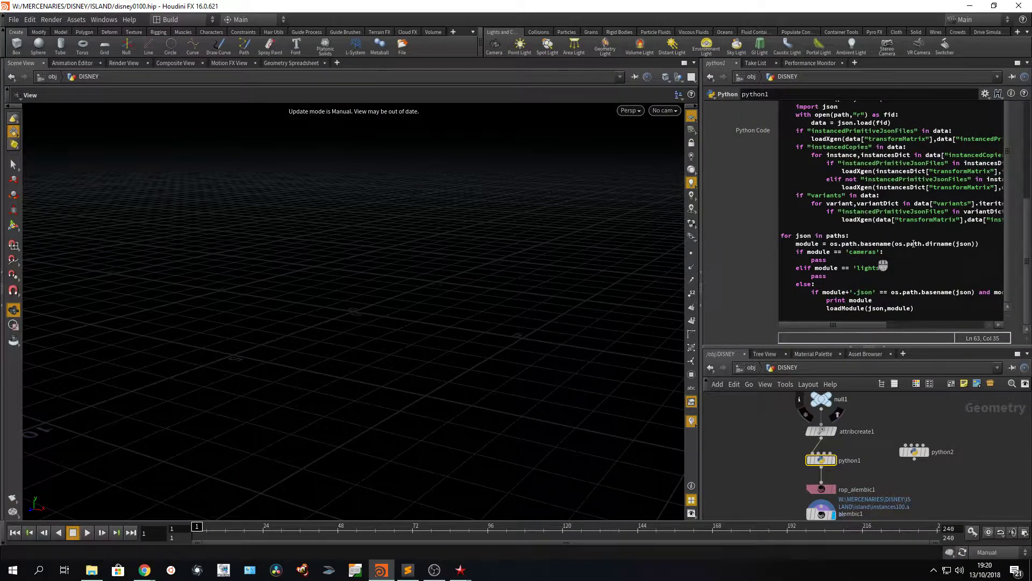
- Show the rop_alembic1 export settings for instances100.abc
{"action": "left_click", "coordinate": [830, 494]}
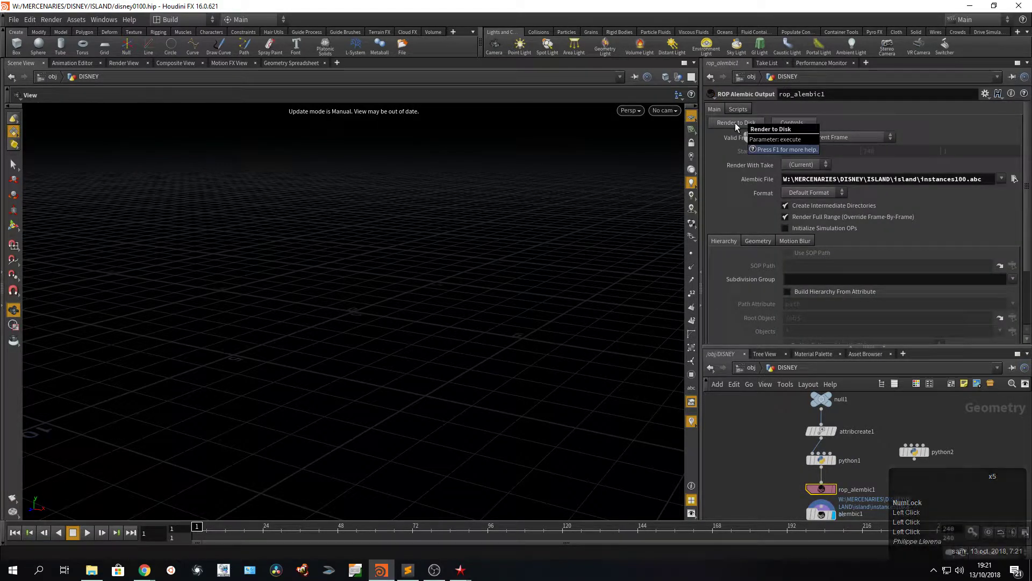
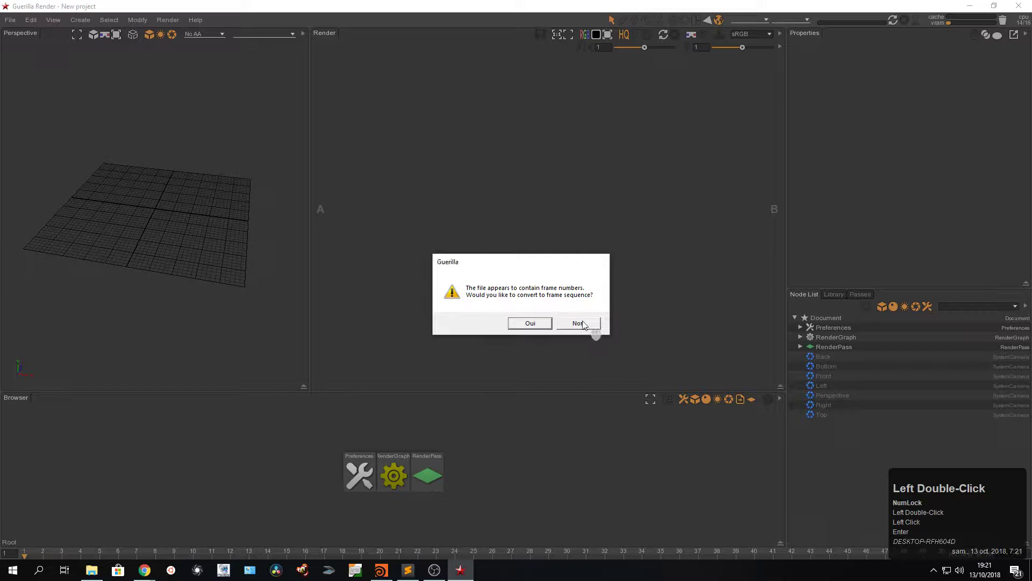
- Reference instances100.abc as a single frame and select the DISNEY scene node
{"action": "left_click", "coordinate": [583, 325]}
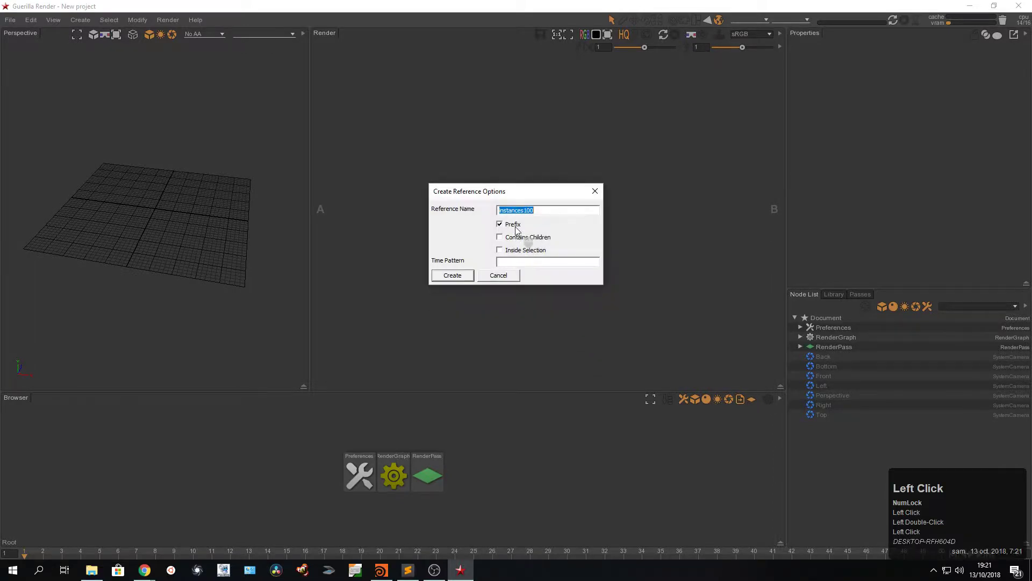
{"action": "double_click", "coordinate": [513, 224]}
{"action": "double_click", "coordinate": [462, 283]}
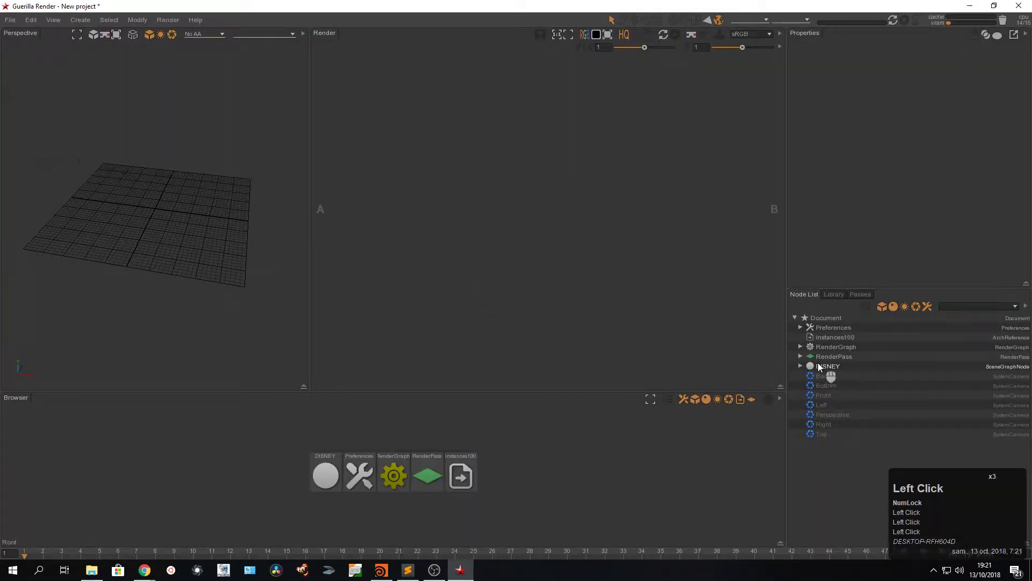
{"action": "left_click", "coordinate": [820, 367]}
{"action": "left_click", "coordinate": [801, 368]}
{"action": "left_click", "coordinate": [802, 367]}
- Show the RenderGraph and rearrange its nodes in the graph view
{"action": "left_click", "coordinate": [193, 231]}
{"action": "right_click", "coordinate": [210, 203]}
{"action": "right_click", "coordinate": [128, 200]}
{"action": "left_click", "coordinate": [127, 200]}
{"action": "left_click", "coordinate": [142, 210]}
{"action": "scroll", "scroll_direction": "up", "scroll_amount": 3}
{"action": "left_click_drag", "start_coordinate": [187, 247], "coordinate": [253, 446]}
{"action": "left_click_drag", "start_coordinate": [131, 260], "coordinate": [322, 481]}
{"action": "left_click_drag", "start_coordinate": [322, 482], "coordinate": [821, 477]}
- Add a SkyLight node through the node creation search
{"action": "left_click", "coordinate": [821, 477]}
{"action": "key", "text": "ctrl+space"}
{"action": "type", "text": "sk"}
{"action": "key", "text": "Up"}
{"action": "key", "text": "Return"}
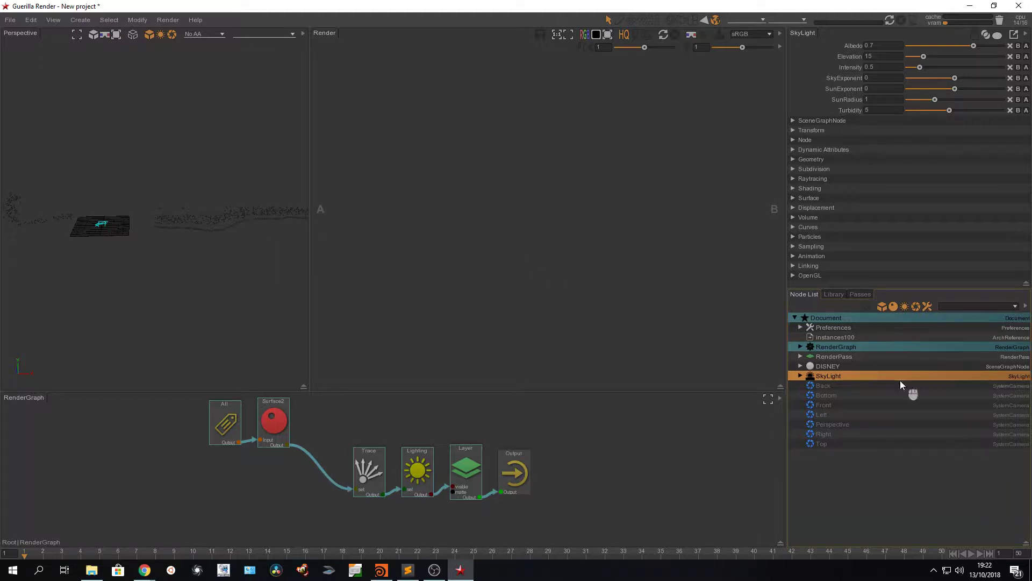
- In Preferences > Rendering > Logs & Diagnostics set Verbosity to Diagnostics with Diagnostic Shape on
{"action": "left_click", "coordinate": [847, 329]}
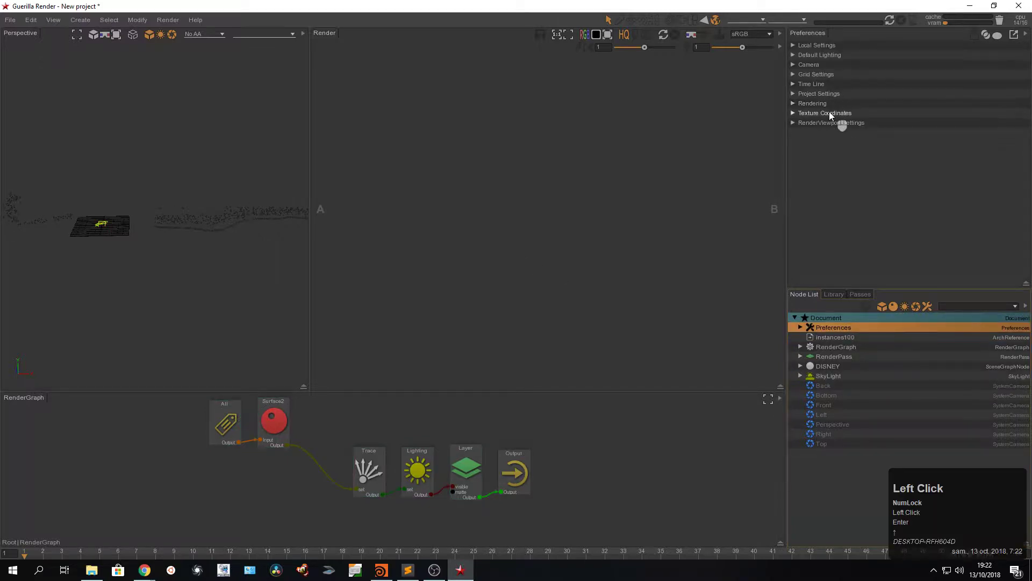
{"action": "left_click", "coordinate": [834, 116]}
{"action": "left_click", "coordinate": [831, 116]}
{"action": "left_click", "coordinate": [823, 107]}
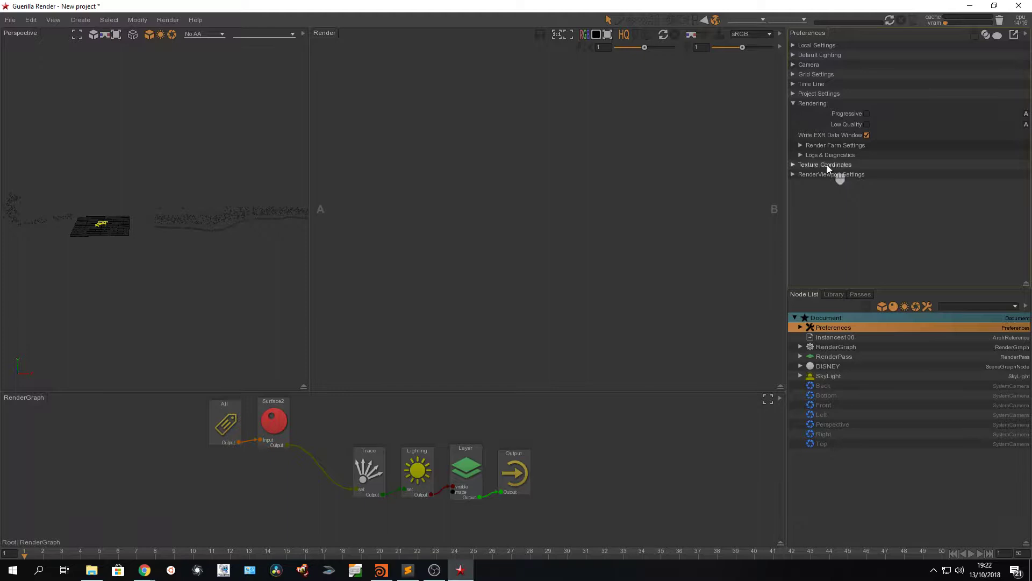
{"action": "left_click", "coordinate": [828, 160]}
{"action": "left_click", "coordinate": [886, 169]}
{"action": "left_click", "coordinate": [894, 202]}
{"action": "left_click", "coordinate": [870, 224]}
- Close preferences, start a render and bring up the console output
{"action": "left_click", "coordinate": [643, 439]}
{"action": "key", "text": "alt+2"}
{"action": "left_click", "coordinate": [894, 23]}
{"action": "key", "text": "alt+Tab"}
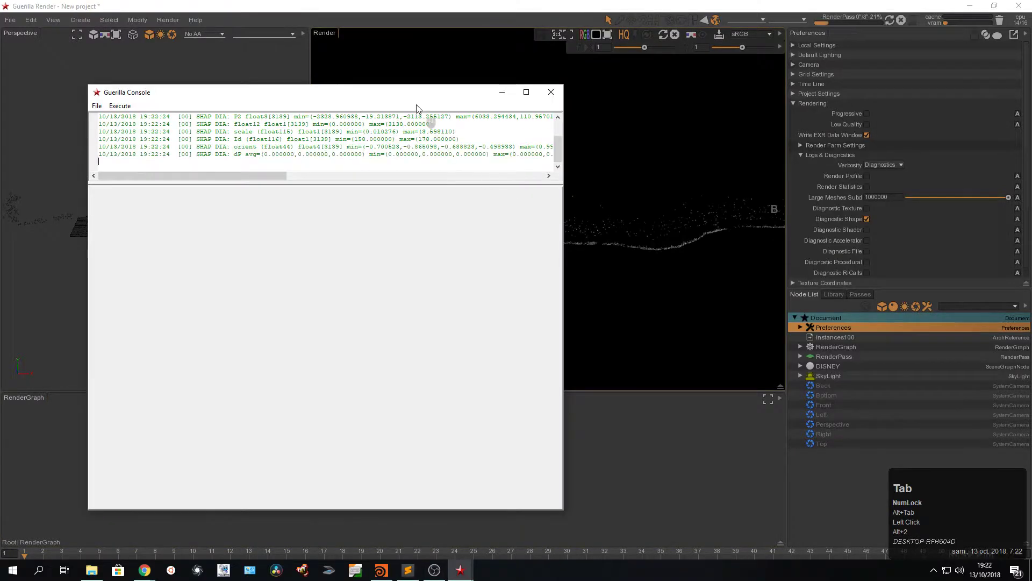
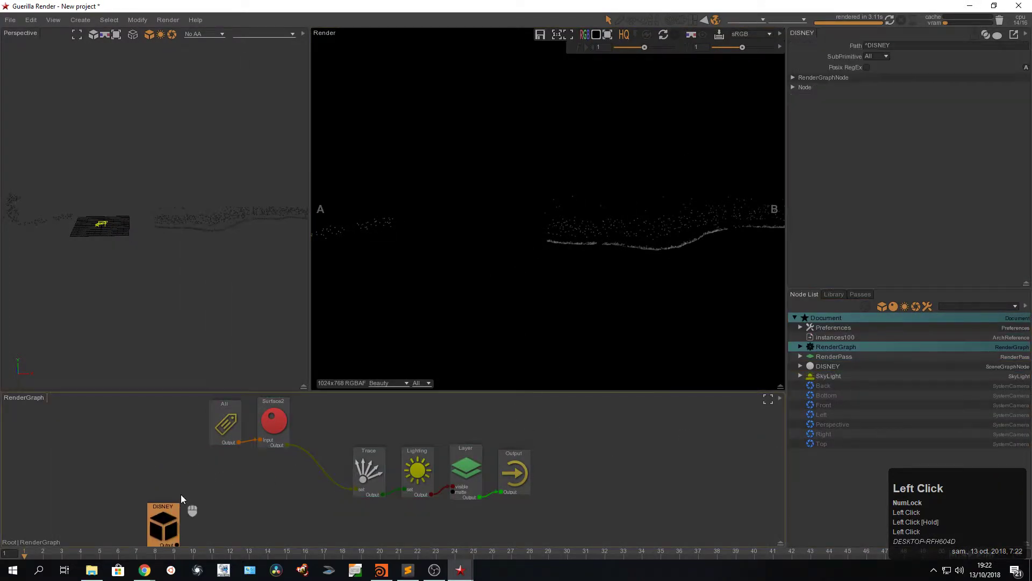
- Add an Instances node to the render graph through the node picker
{"action": "left_click", "coordinate": [232, 496]}
{"action": "key", "text": "ctrl+space"}
{"action": "key", "text": "i"}
{"action": "key", "text": "Insert"}
{"action": "key", "text": "ctrl+space"}
{"action": "left_click", "coordinate": [231, 496]}
{"action": "key", "text": "Up"}
{"action": "key", "text": "Return"}
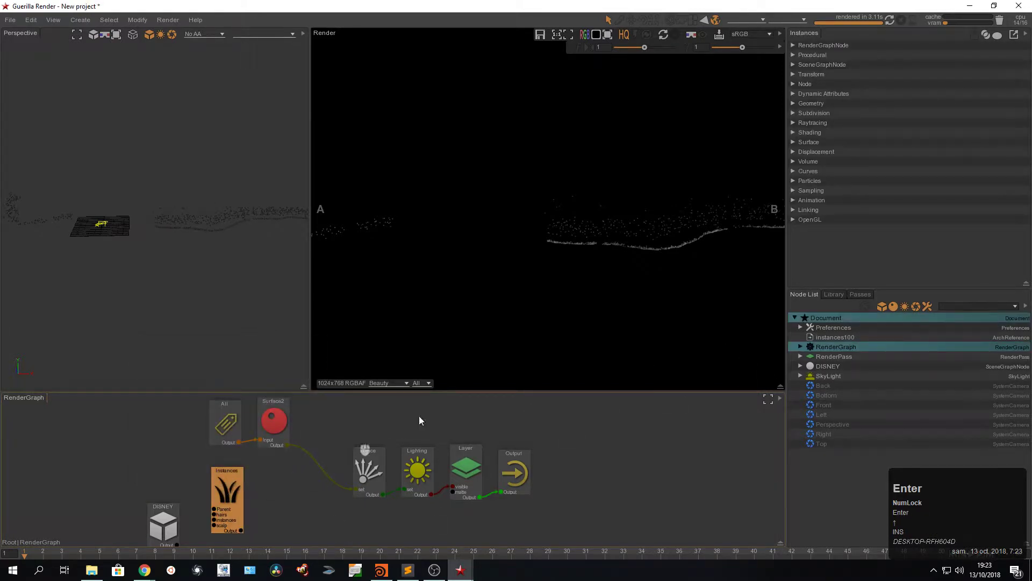
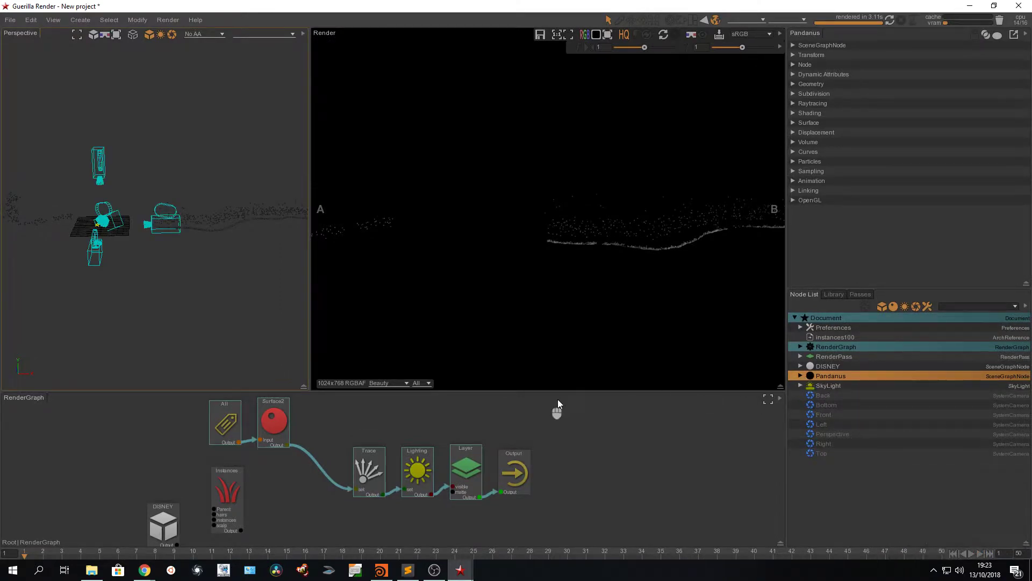
- Move Trace, Lighting, Layer and Output rightward and add a camera node
{"action": "left_click", "coordinate": [283, 473]}
{"action": "scroll", "scroll_direction": "down", "scroll_amount": 3}
{"action": "left_click_drag", "start_coordinate": [151, 473], "coordinate": [347, 435]}
{"action": "left_click_drag", "start_coordinate": [532, 440], "coordinate": [248, 217]}
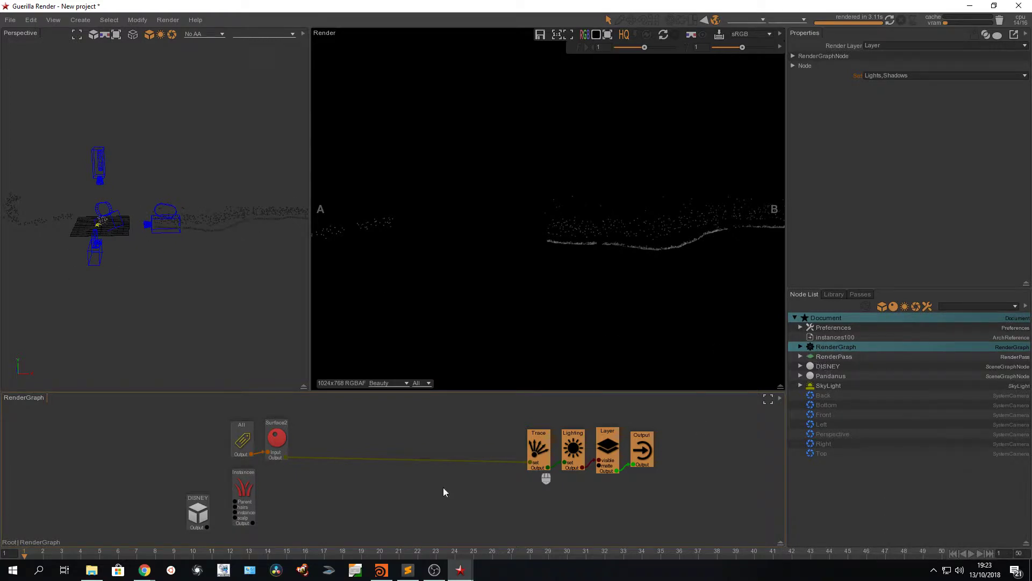
{"action": "left_click_drag", "start_coordinate": [411, 484], "coordinate": [426, 479]}
{"action": "double_click", "coordinate": [426, 480]}
{"action": "key", "text": "ctrl+space"}
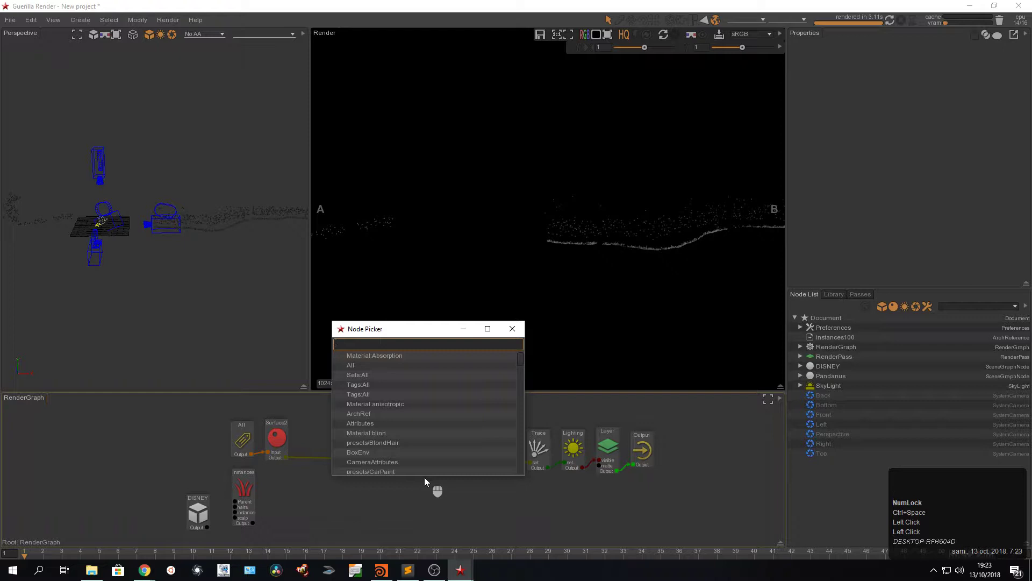
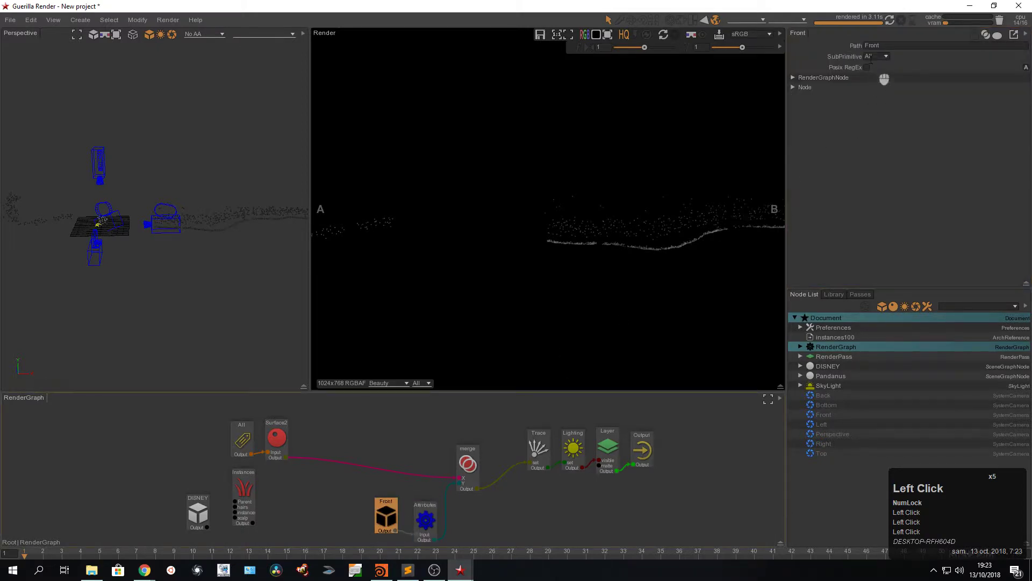
- Rename the camera path to front
{"action": "key", "text": "Left"}
{"action": "key", "text": "shift+Right"}
{"action": "key", "text": "f"}
{"action": "key", "text": "Return"}
{"action": "key", "text": "f"}
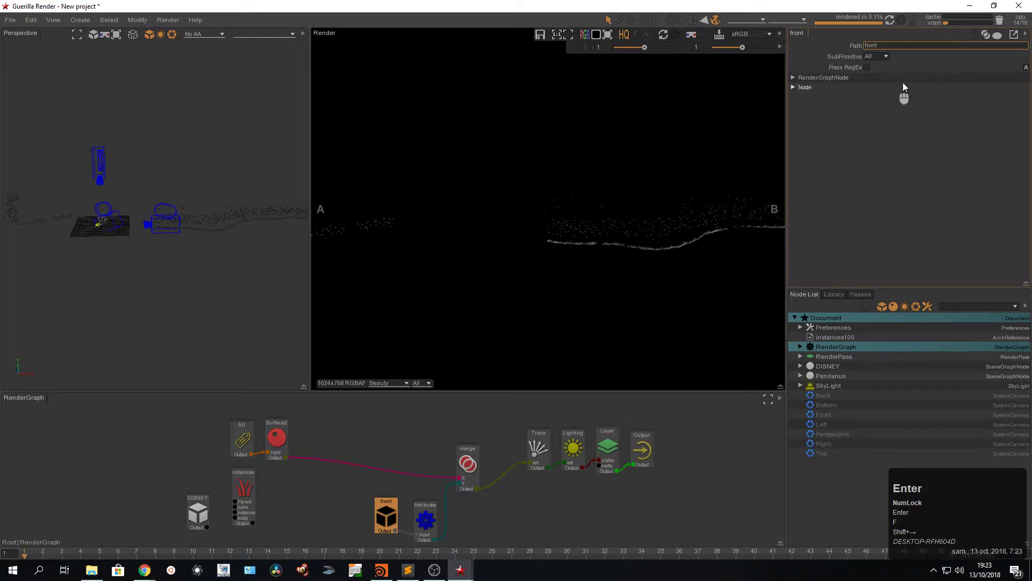
- Add a Path node to the graph via the node picker
{"action": "left_click", "coordinate": [394, 511]}
{"action": "middle_click", "coordinate": [412, 499]}
{"action": "left_click", "coordinate": [381, 450]}
{"action": "double_click", "coordinate": [372, 488]}
{"action": "key", "text": "ctrl+space"}
{"action": "type", "text": "pa"}
{"action": "key", "text": "Up"}
{"action": "key", "text": "Return"}
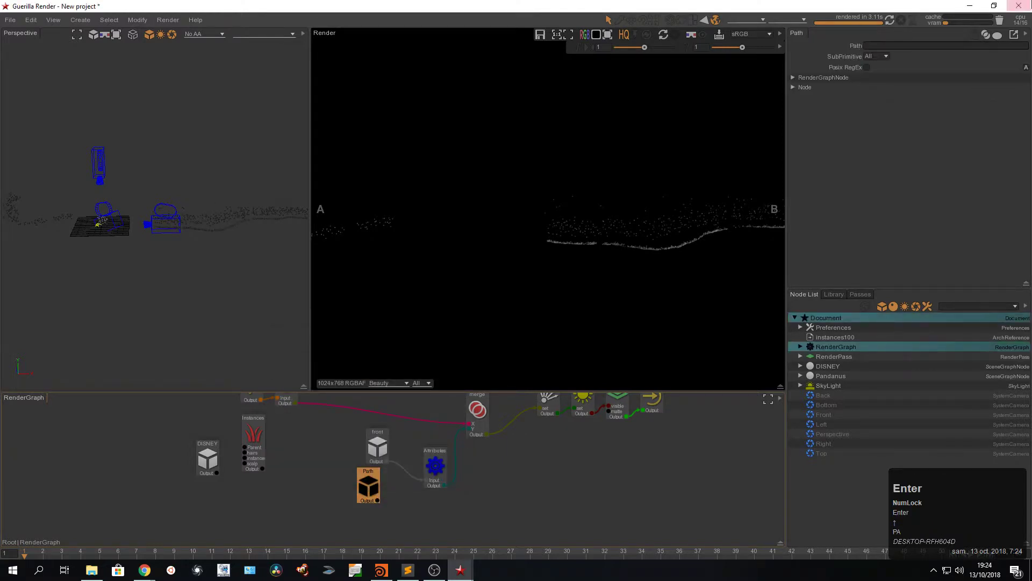
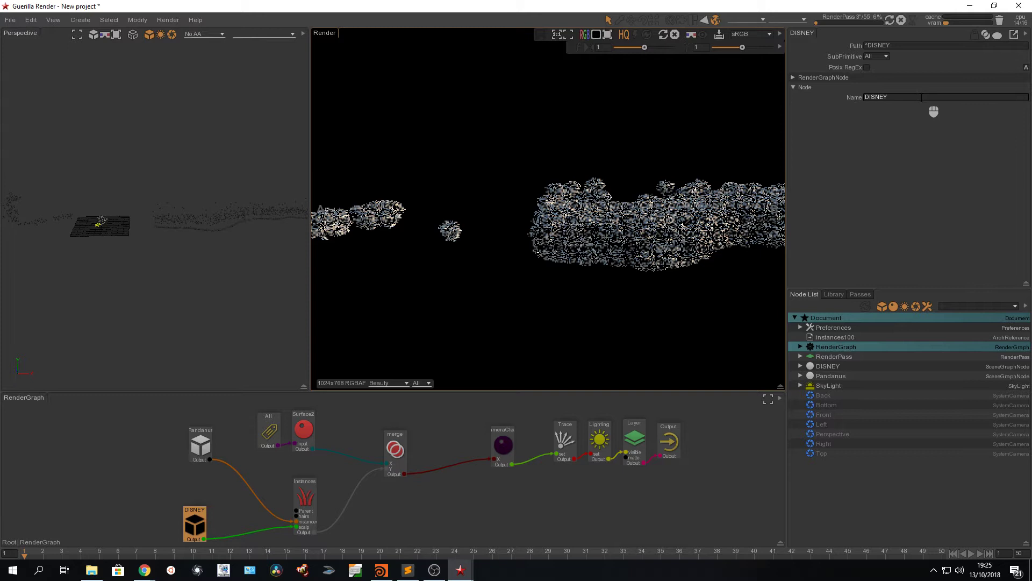
- Drag the CameraClean node into the graph ahead of Trace
{"action": "left_click_drag", "start_coordinate": [905, 25], "coordinate": [242, 423]}
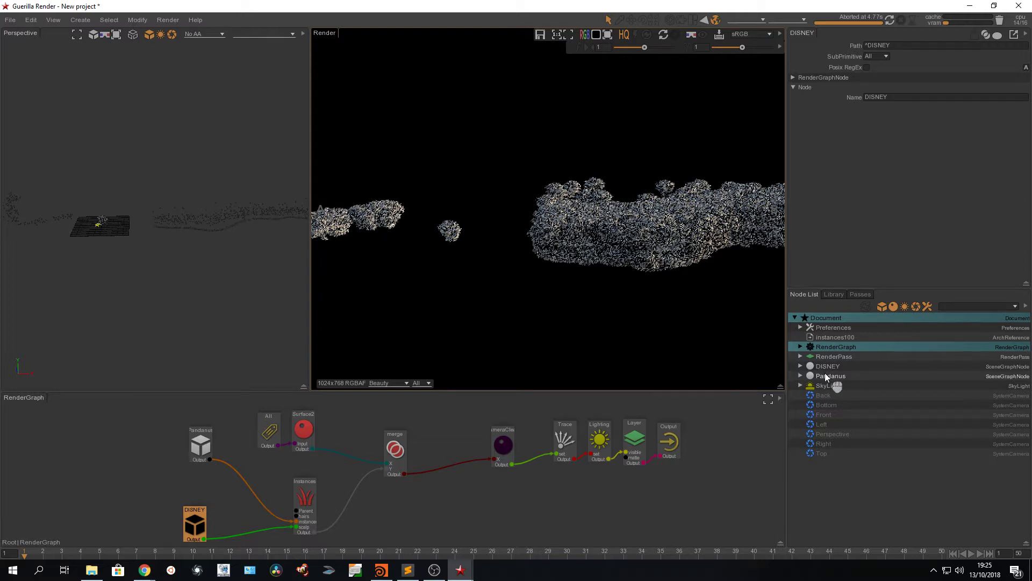
- Add a dynamic attribute named ObjectId to Pandanus and select its value field
{"action": "left_click", "coordinate": [830, 378]}
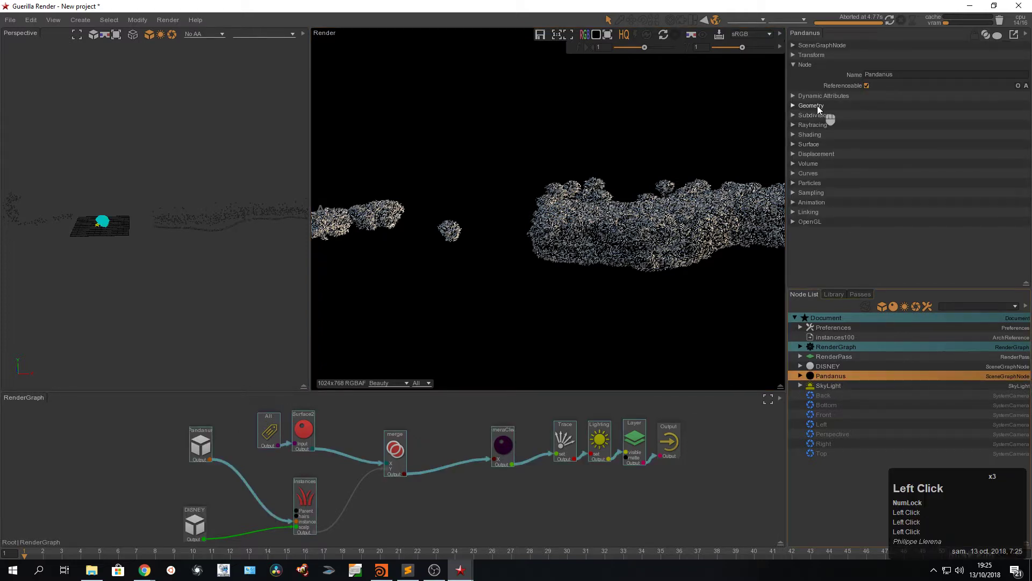
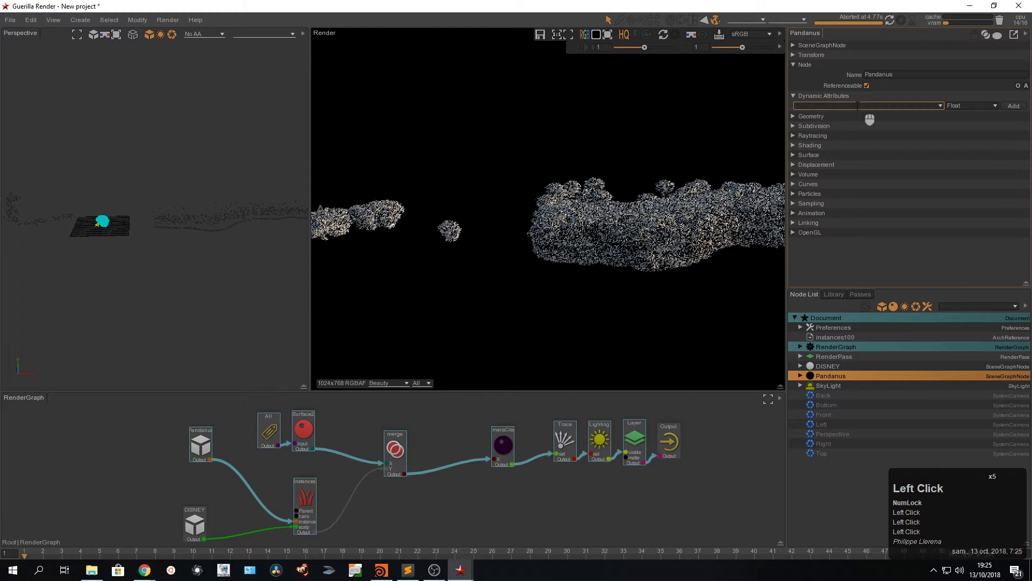
{"action": "type", "text": "be"}
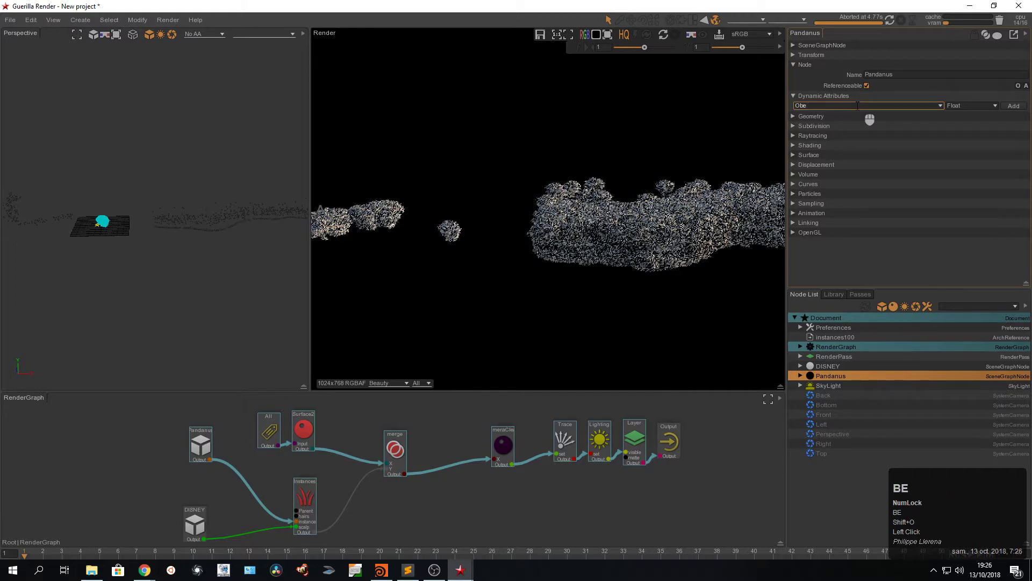
{"action": "key", "text": "BackSpace"}
{"action": "key", "text": "b"}
{"action": "type", "text": "bjecBJECT"}
{"action": "key", "text": "BackSpace"}
{"action": "key", "text": "shift+i"}
{"action": "key", "text": "d"}
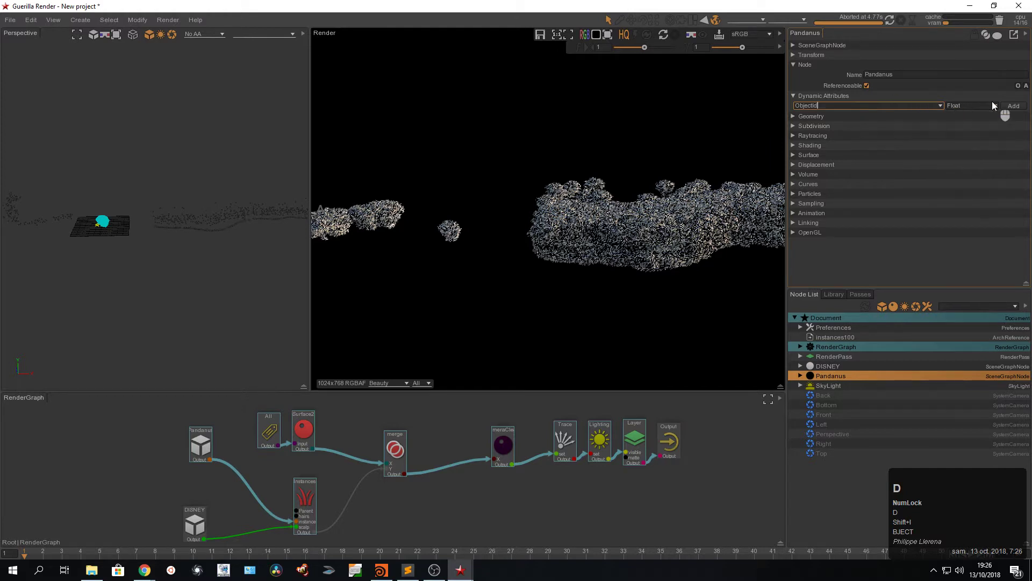
{"action": "left_click", "coordinate": [1013, 108]}
{"action": "left_click", "coordinate": [889, 106]}
{"action": "double_click", "coordinate": [889, 106]}
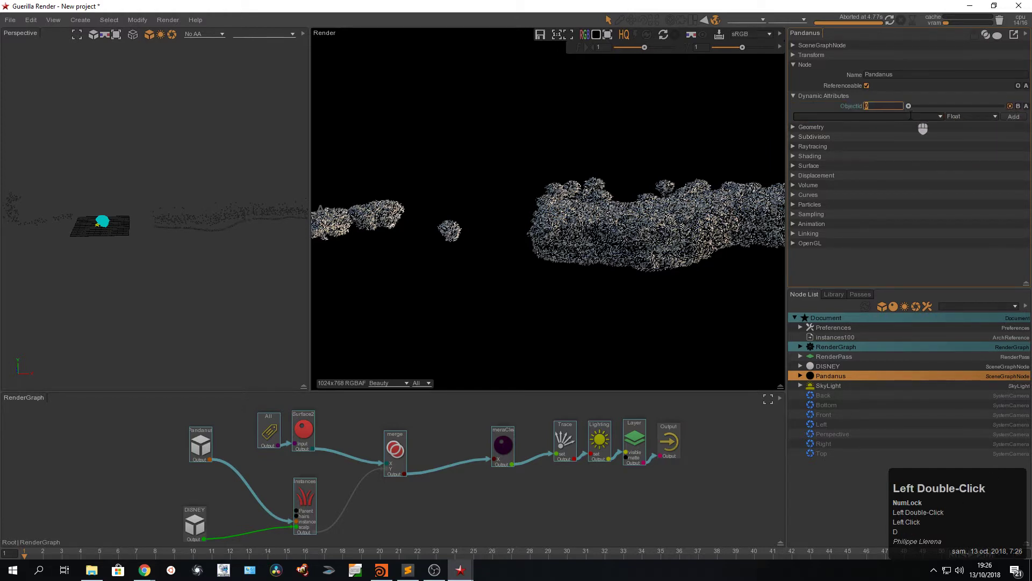
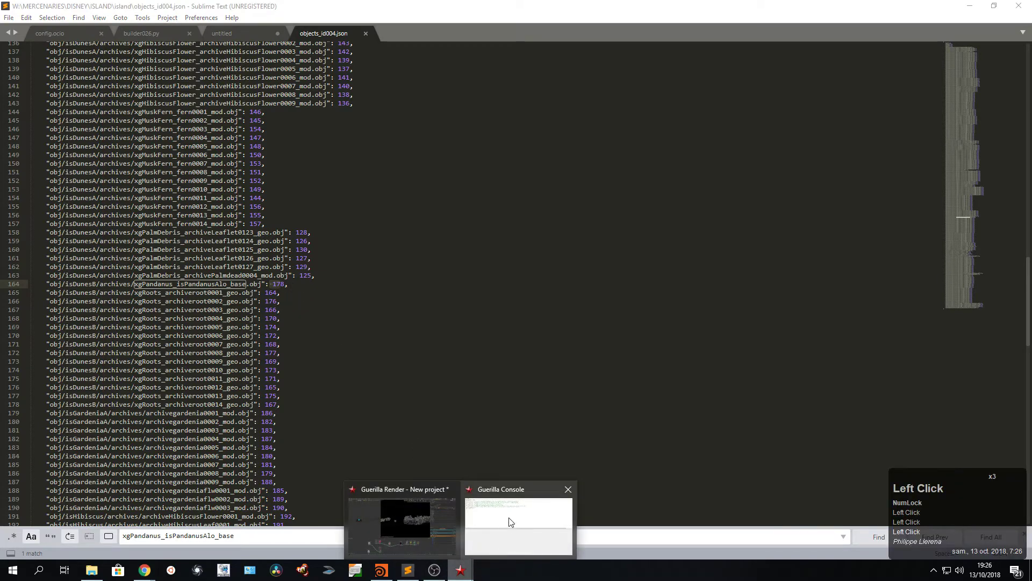
- Return from Sublime Text to Guerilla Render and select the Instances node
{"action": "left_click", "coordinate": [395, 532]}
{"action": "left_click", "coordinate": [313, 491]}
{"action": "double_click", "coordinate": [819, 52]}
- Under Procedural > Scalp set the Instances node's Object Id to id
{"action": "left_click", "coordinate": [819, 48]}
{"action": "left_click", "coordinate": [819, 59]}
{"action": "left_click", "coordinate": [822, 112]}
{"action": "left_click", "coordinate": [892, 144]}
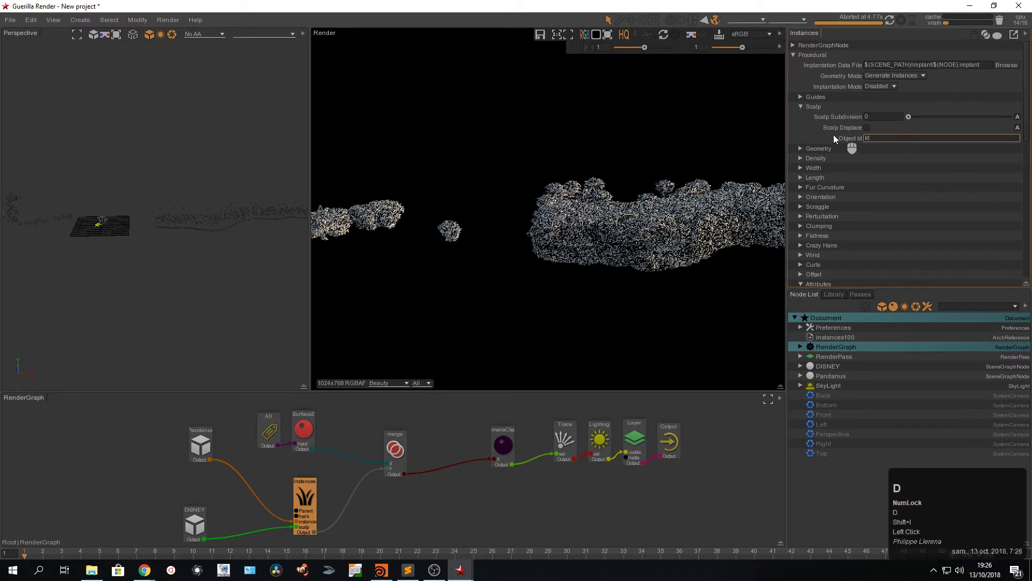
{"action": "left_click", "coordinate": [819, 136]}
{"action": "key", "text": "d"}
- Re-render the instanced island and abort it early
{"action": "double_click", "coordinate": [891, 20]}
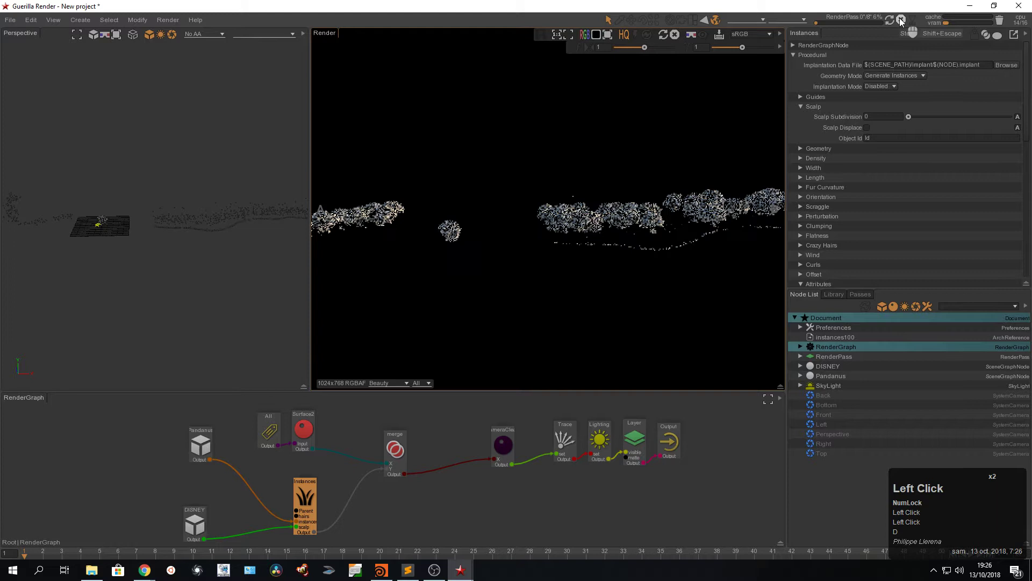
{"action": "double_click", "coordinate": [901, 20]}
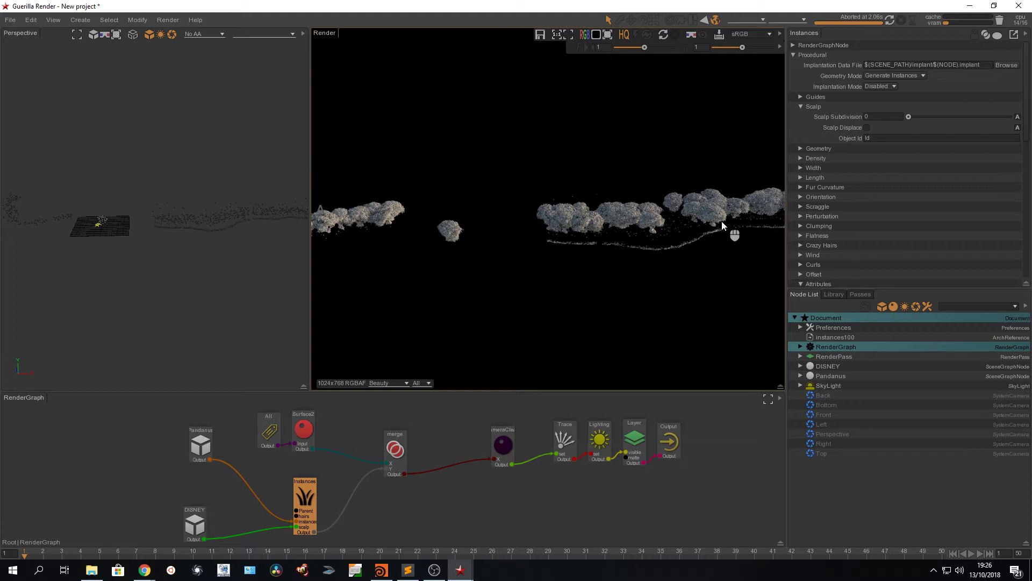
- Navigate the node graph and select the wire between DISNEY and Instances
{"action": "key", "text": "alt+Num_Lock"}
{"action": "middle_click", "coordinate": [194, 516]}
{"action": "left_click", "coordinate": [194, 517]}
{"action": "left_click", "coordinate": [251, 463]}
{"action": "left_click", "coordinate": [833, 368]}
{"action": "left_click", "coordinate": [824, 48]}
{"action": "left_click", "coordinate": [870, 72]}
{"action": "left_click", "coordinate": [892, 28]}
{"action": "left_click", "coordinate": [254, 462]}
{"action": "left_click", "coordinate": [235, 472]}
{"action": "double_click", "coordinate": [256, 470]}
- Insert a MaterialOverride node wired from DISNEY into the Instances scalp
{"action": "key", "text": "ctrl+space"}
{"action": "type", "text": "mater"}
{"action": "key", "text": "Up"}
{"action": "key", "text": "Return"}
{"action": "left_click_drag", "start_coordinate": [255, 472], "coordinate": [811, 109]}
{"action": "left_click_drag", "start_coordinate": [810, 110], "coordinate": [820, 148]}
{"action": "left_click", "coordinate": [820, 148]}
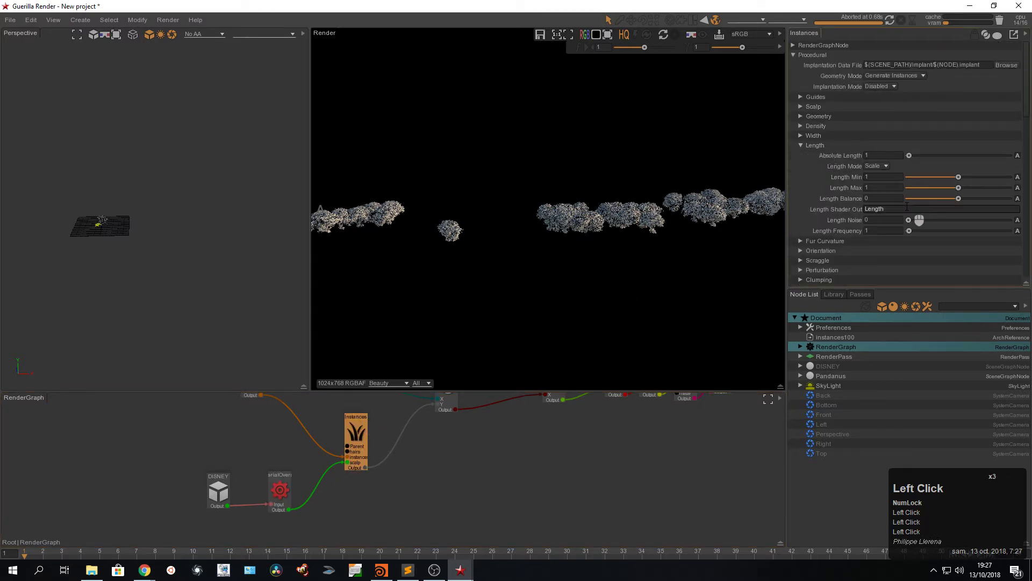
- Set Length Shader Out to Length and add a float Length attribute on the override
{"action": "left_click_drag", "start_coordinate": [907, 210], "coordinate": [839, 43]}
{"action": "key", "text": "ctrl+c"}
{"action": "double_click", "coordinate": [840, 43]}
{"action": "key", "text": "ctrl+v"}
{"action": "left_click", "coordinate": [1010, 46]}
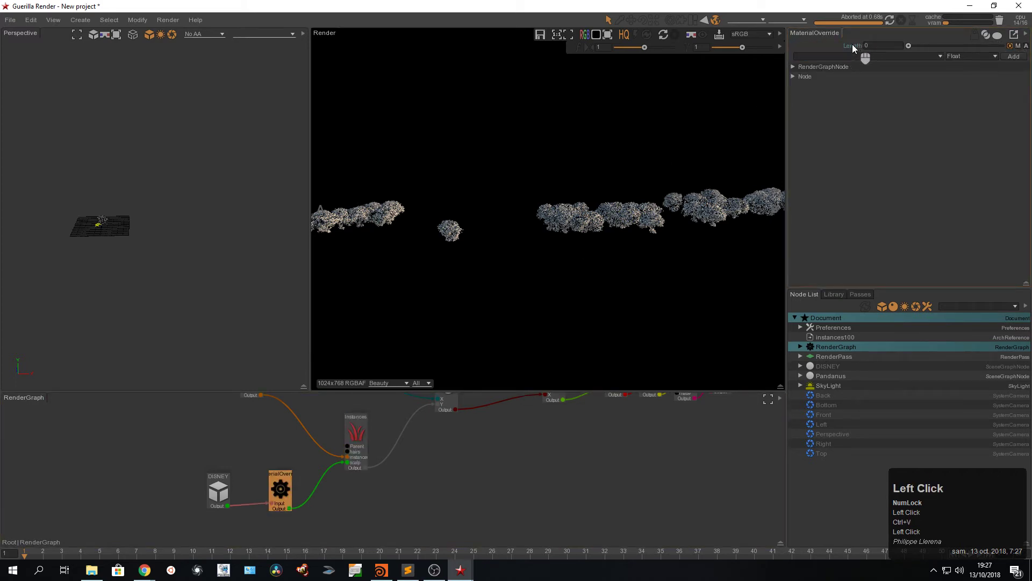